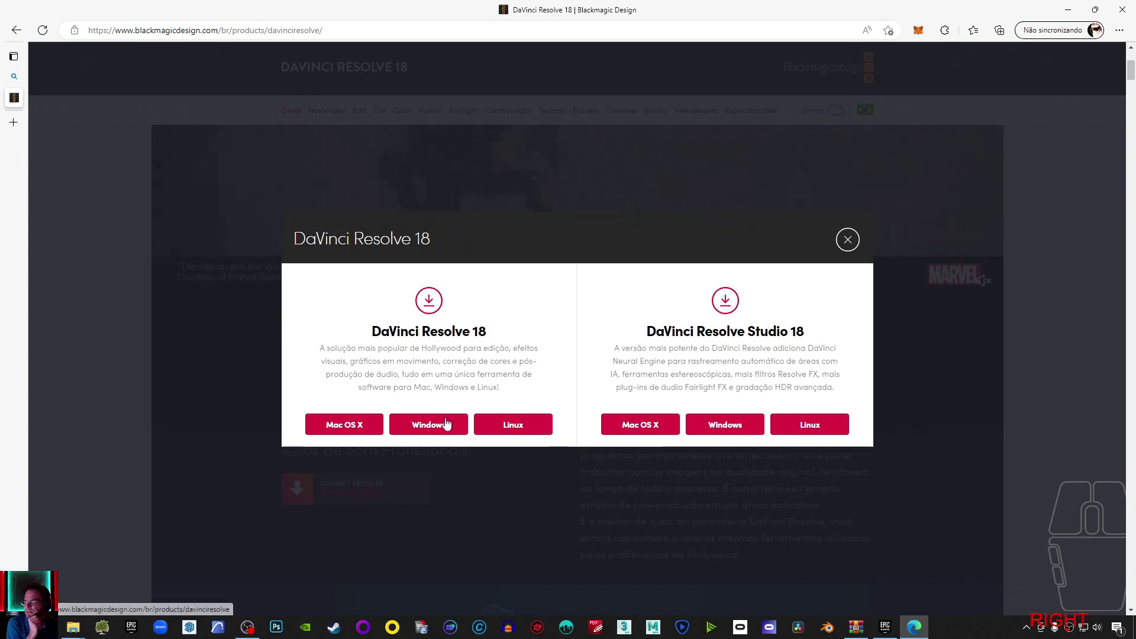
- Start the free DaVinci Resolve 18 download for Windows, bringing up the registration form
click(444, 428)
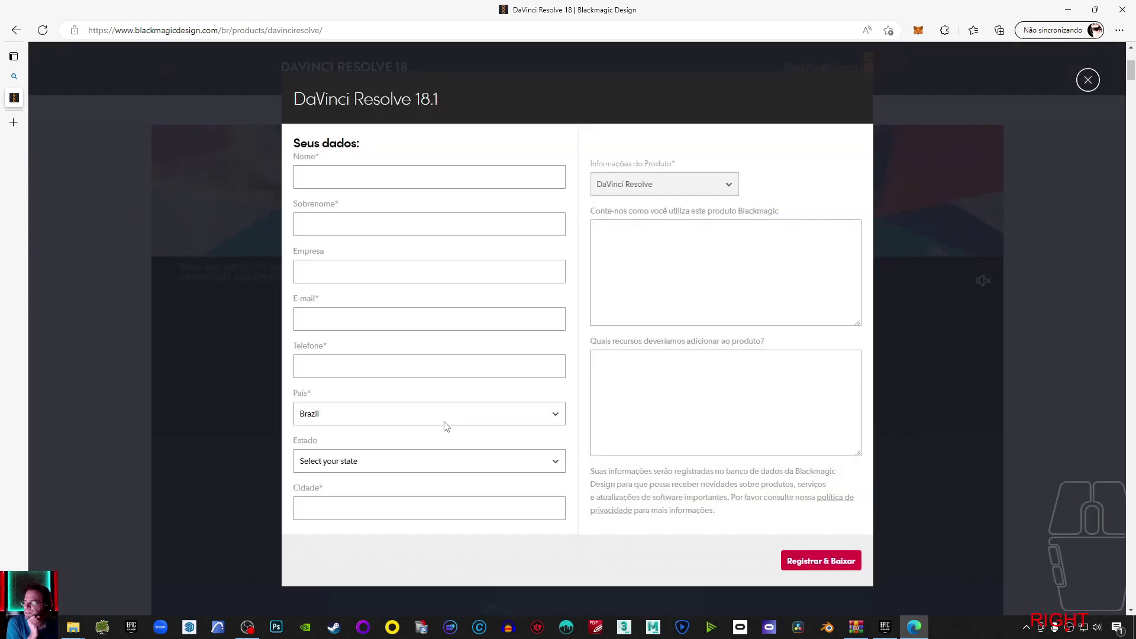
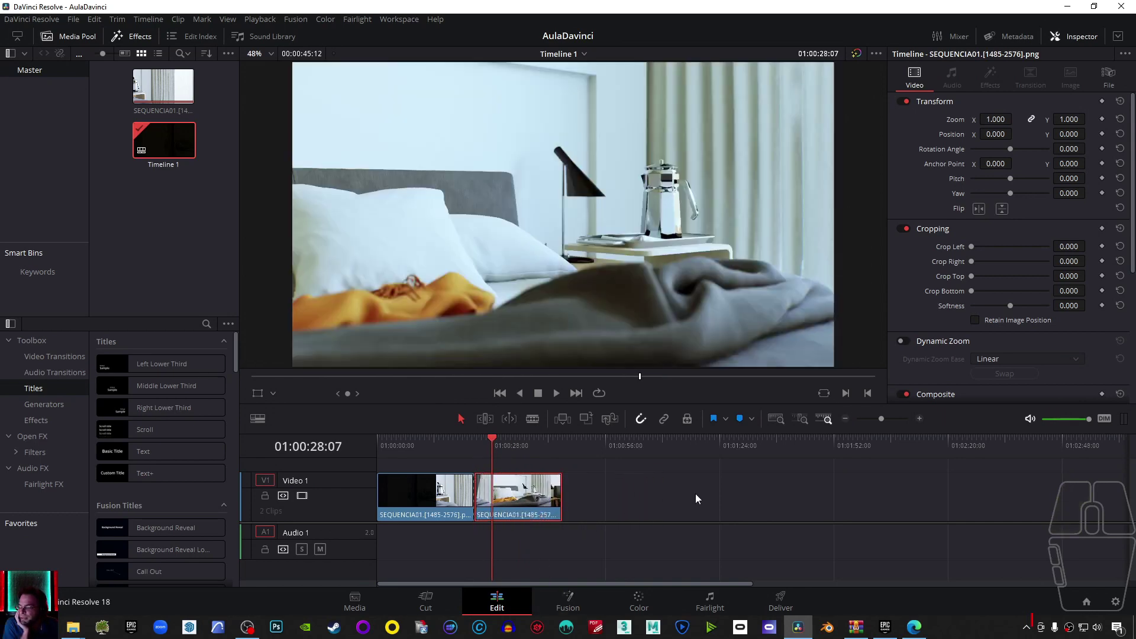
- On the Deliver page, choose Custom Export with H.264 at a custom 1920x1080 resolution
click(769, 608)
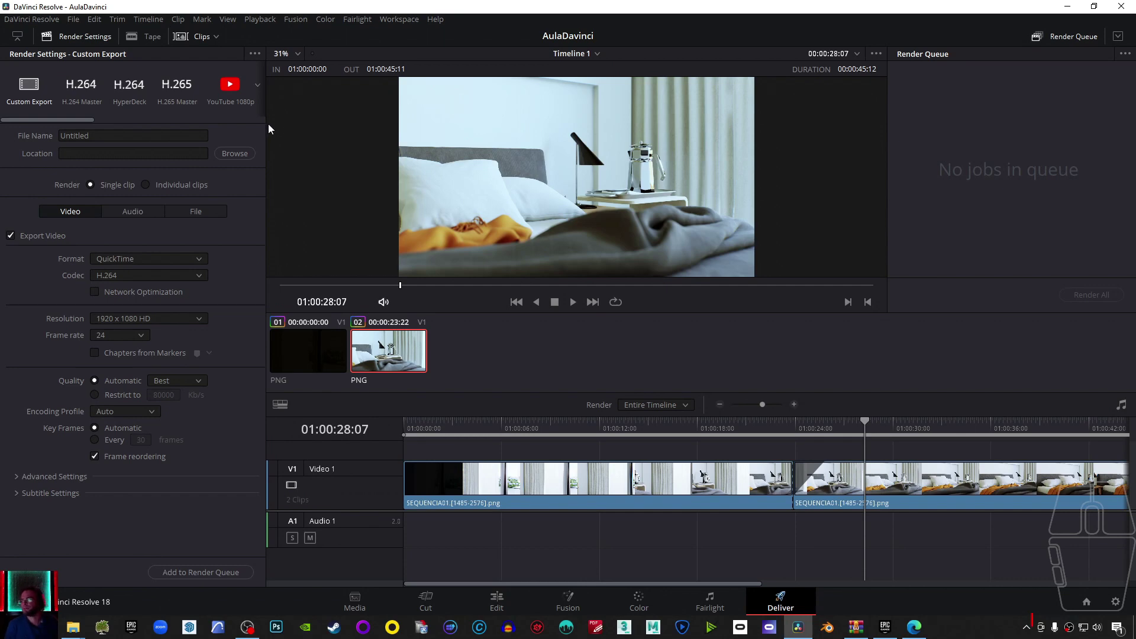
click(260, 90)
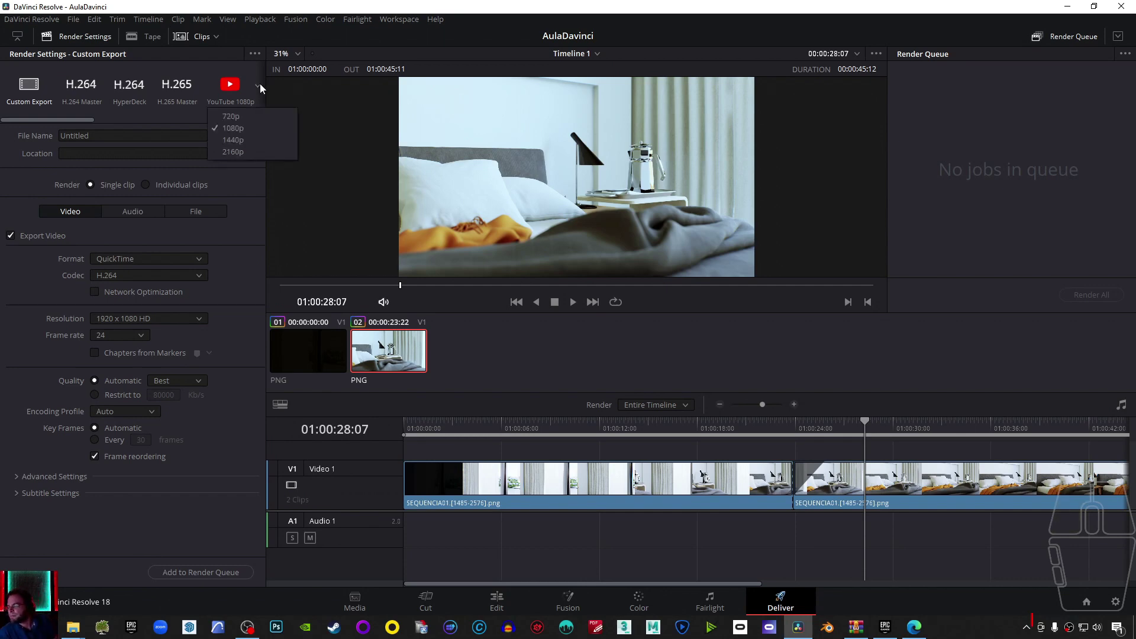
click(261, 90)
click(253, 223)
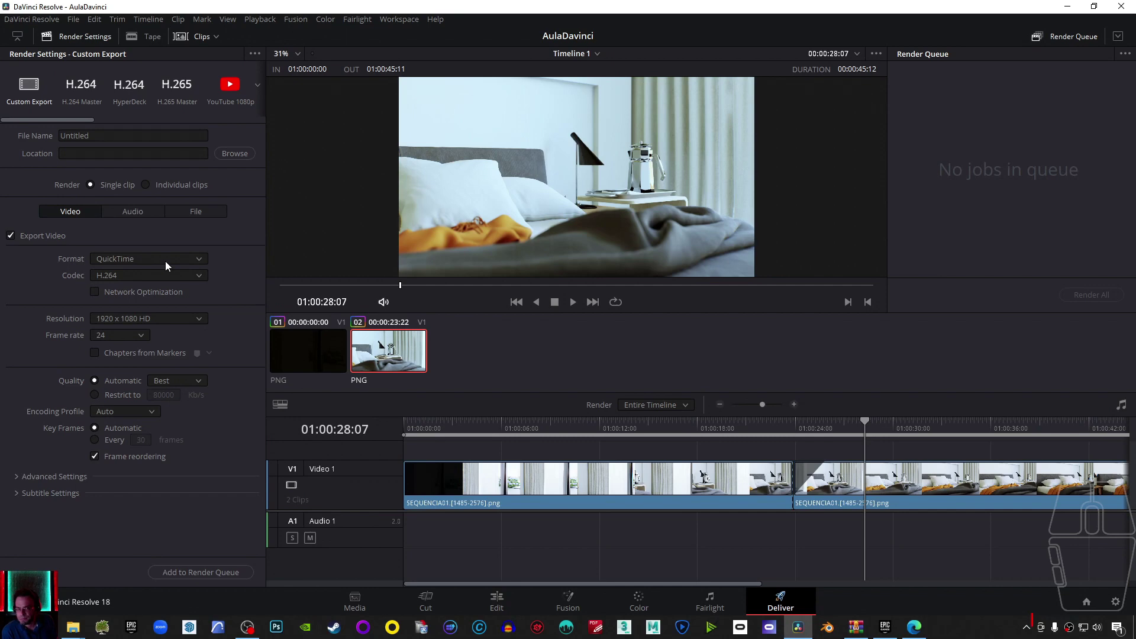
- Set the output container format to MP4 and keep the render frame rate at 24
click(22, 94)
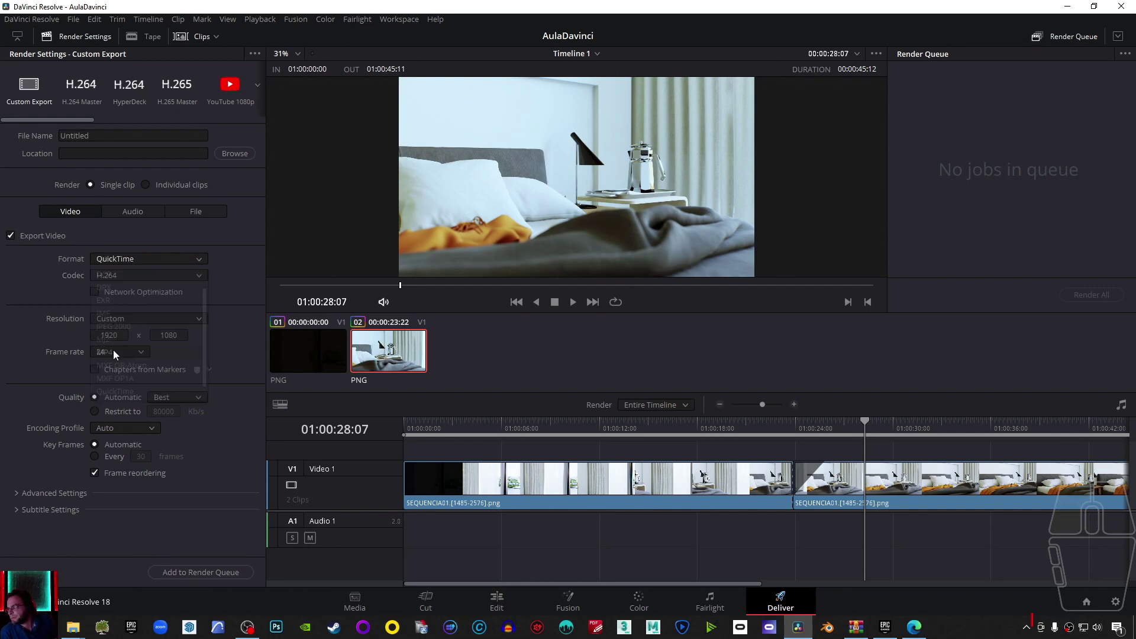
click(194, 280)
click(194, 280)
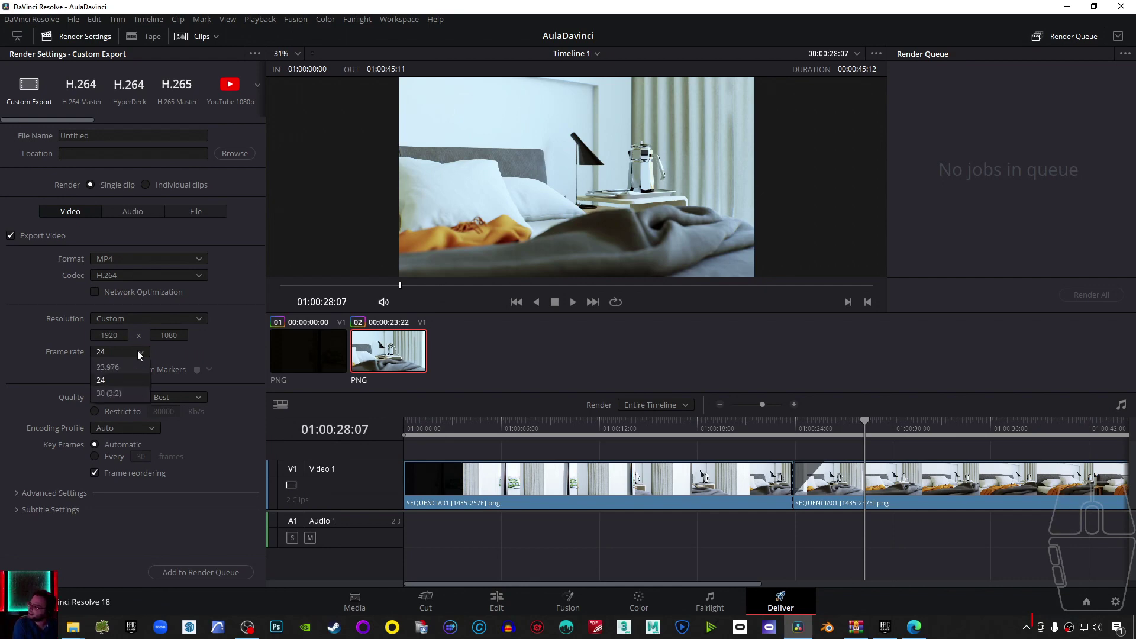
click(179, 363)
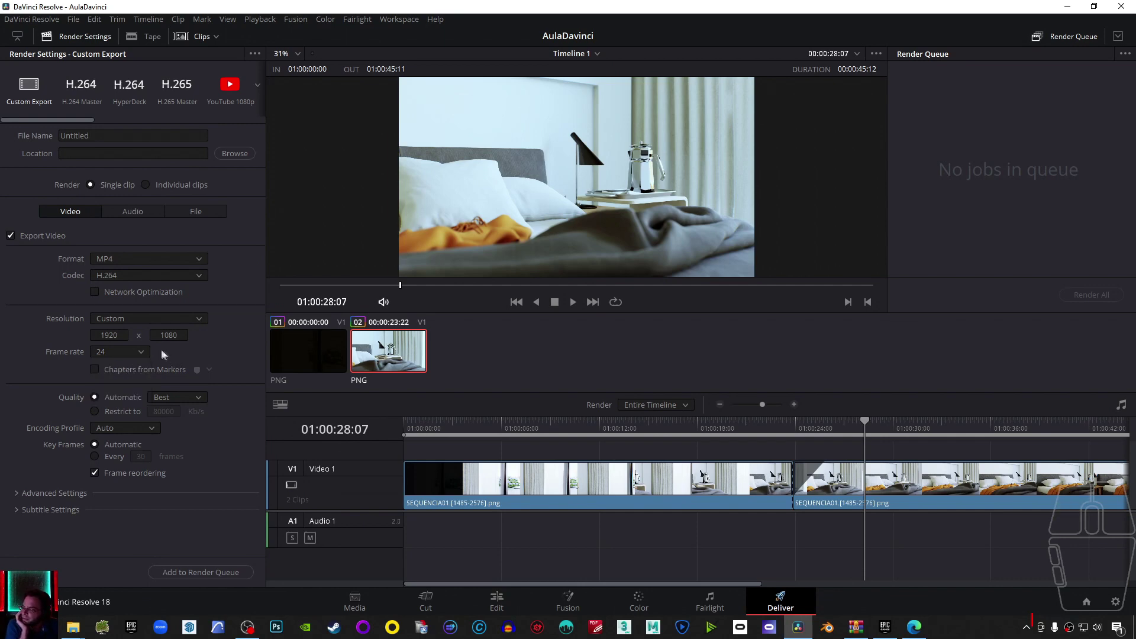
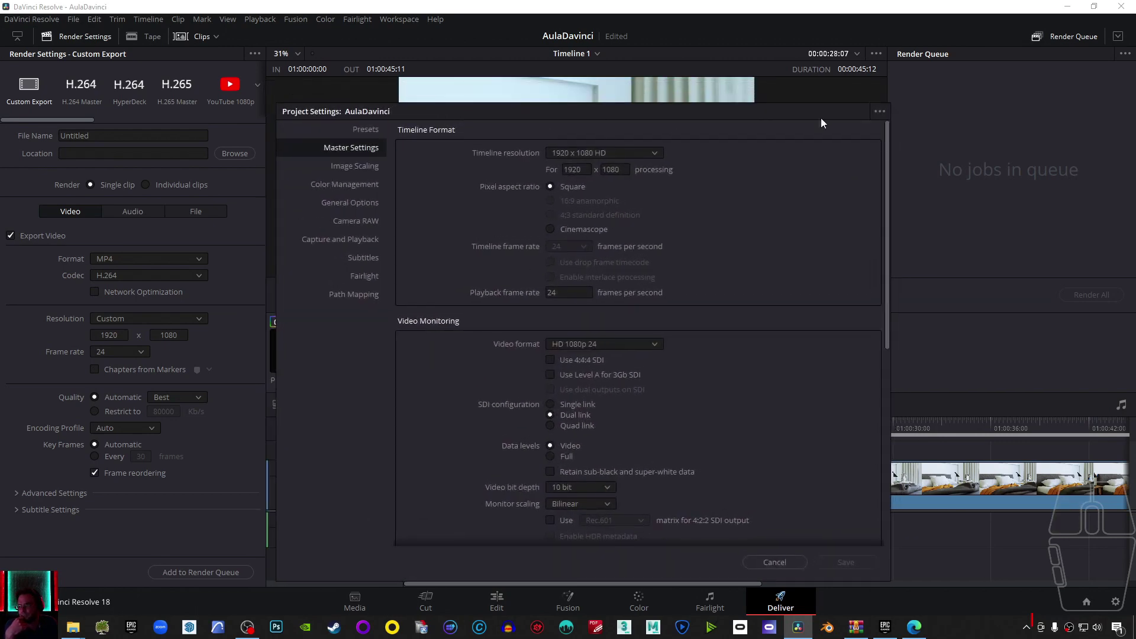
click(790, 565)
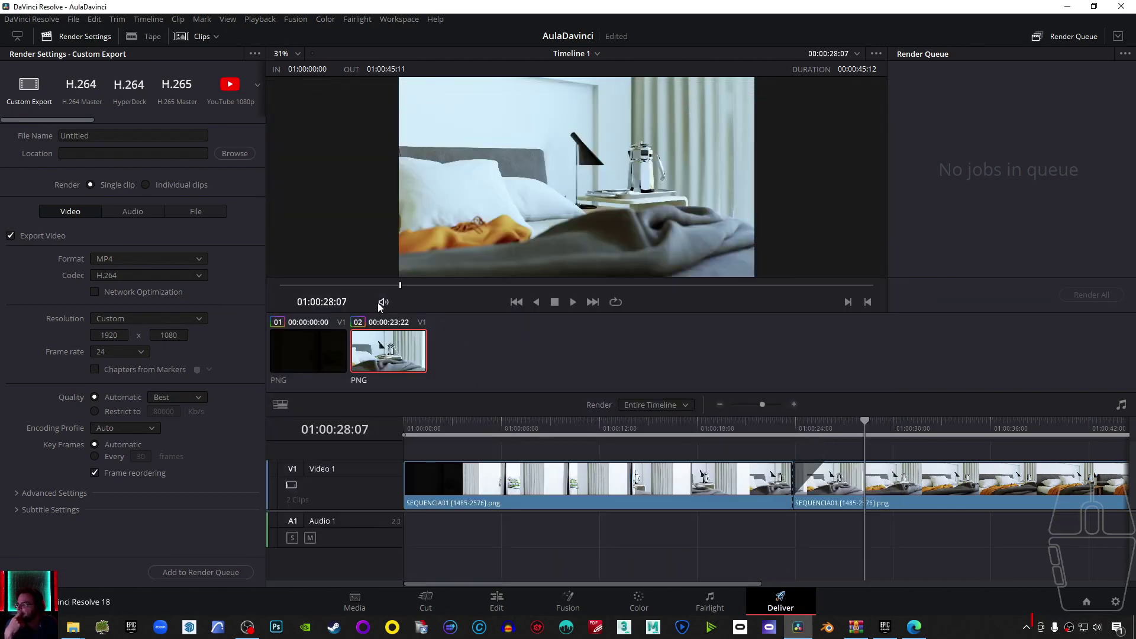
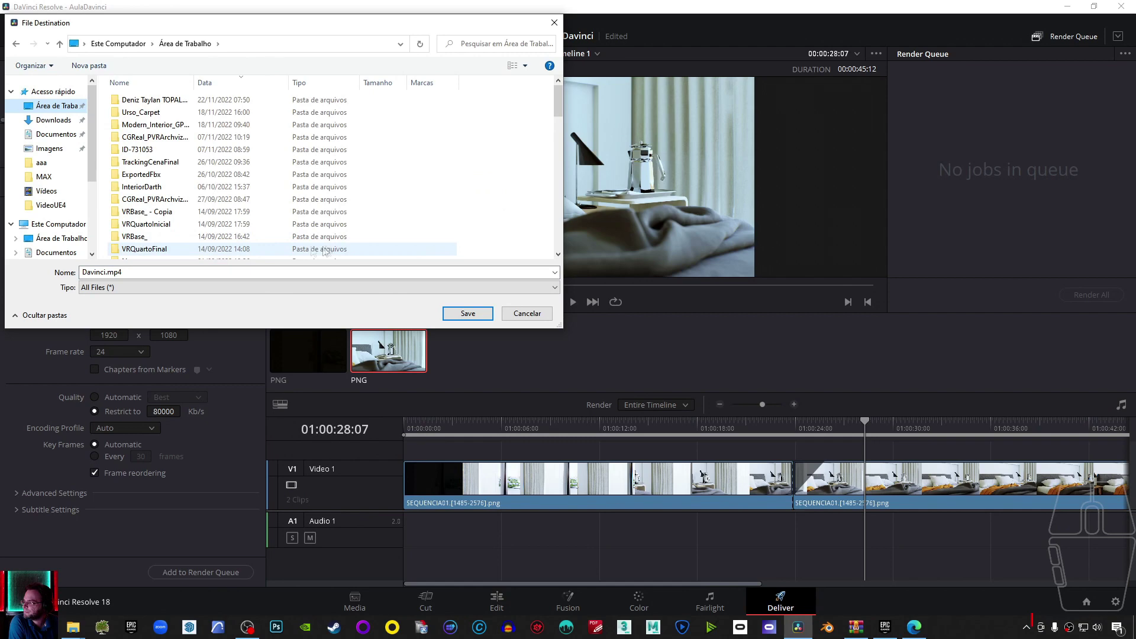
- Browse the destination dialog for Davinci.mp4 toward the D:\VideoUE4 folder
drag(97, 145, 81, 178)
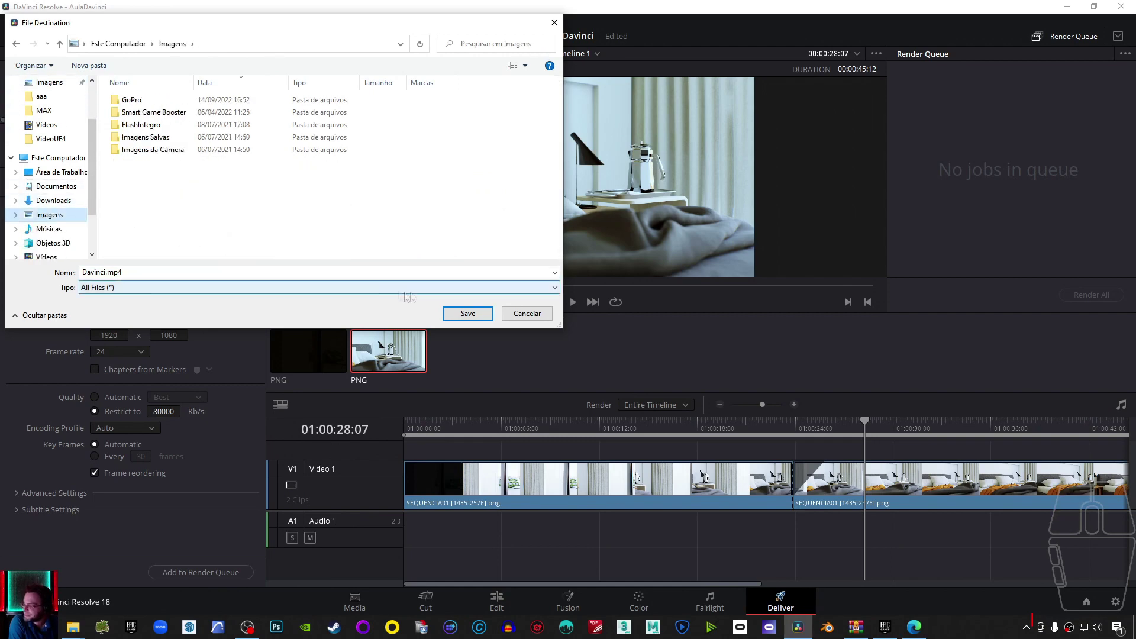
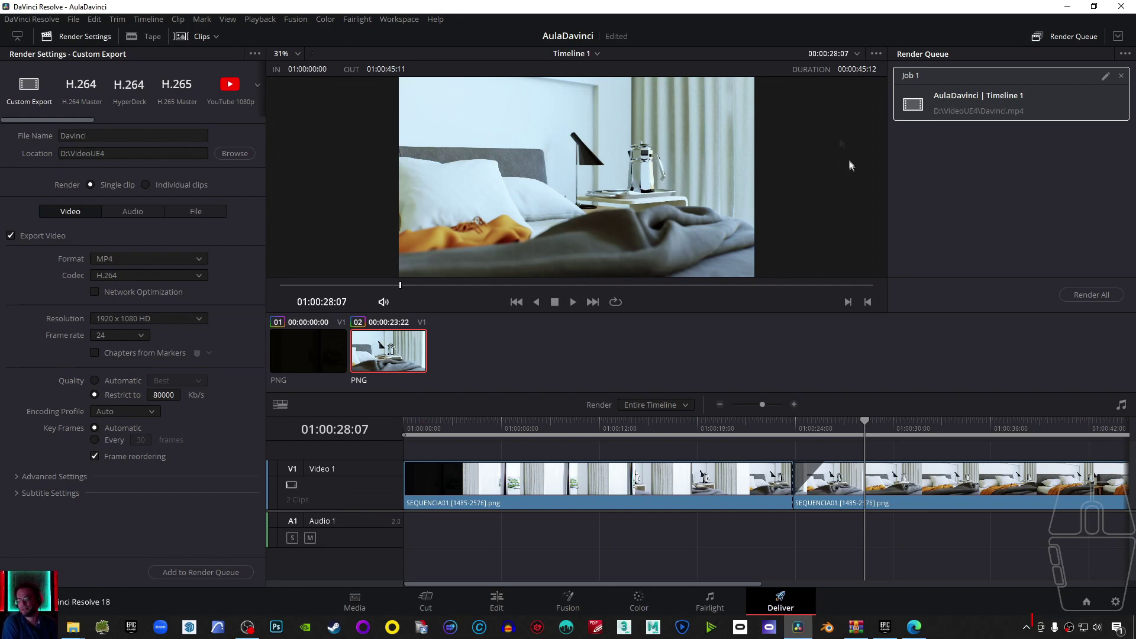
- Render All to start Job 1 writing Davinci.mp4 into D:\VideoUE4
click(1085, 299)
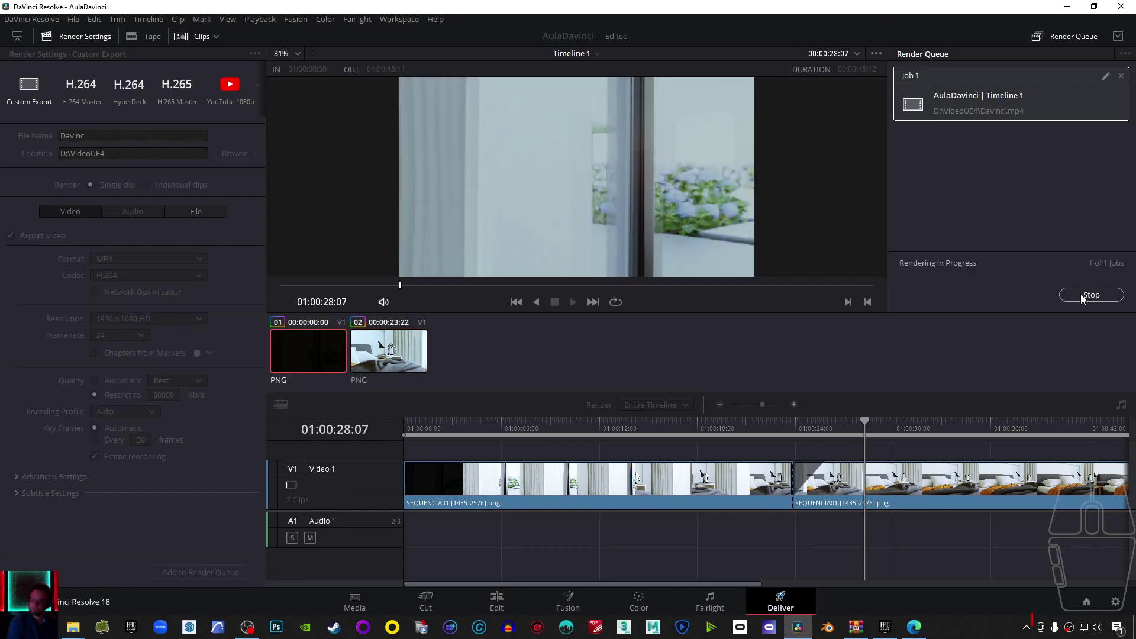
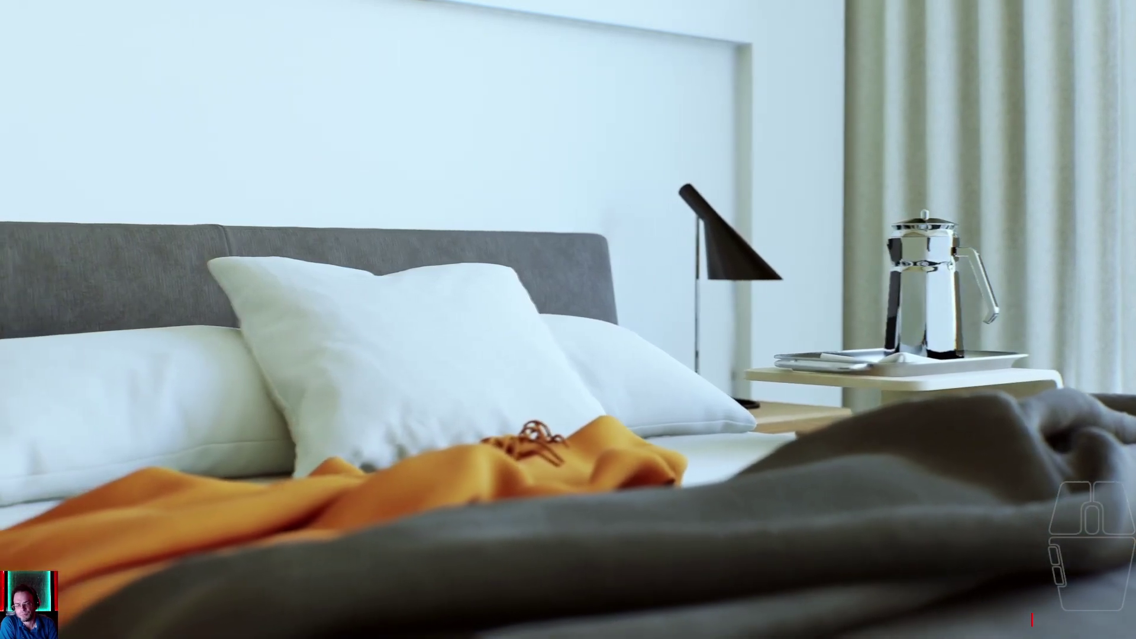
- Leave full-screen playback of the rendered bedroom video with Escape
key(Escape)
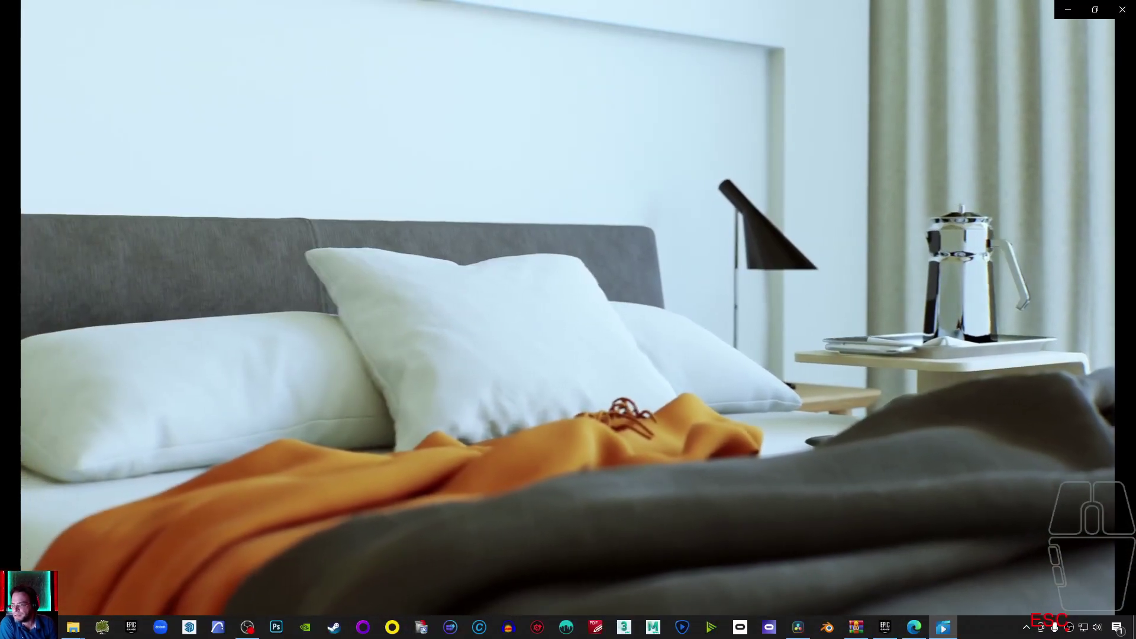